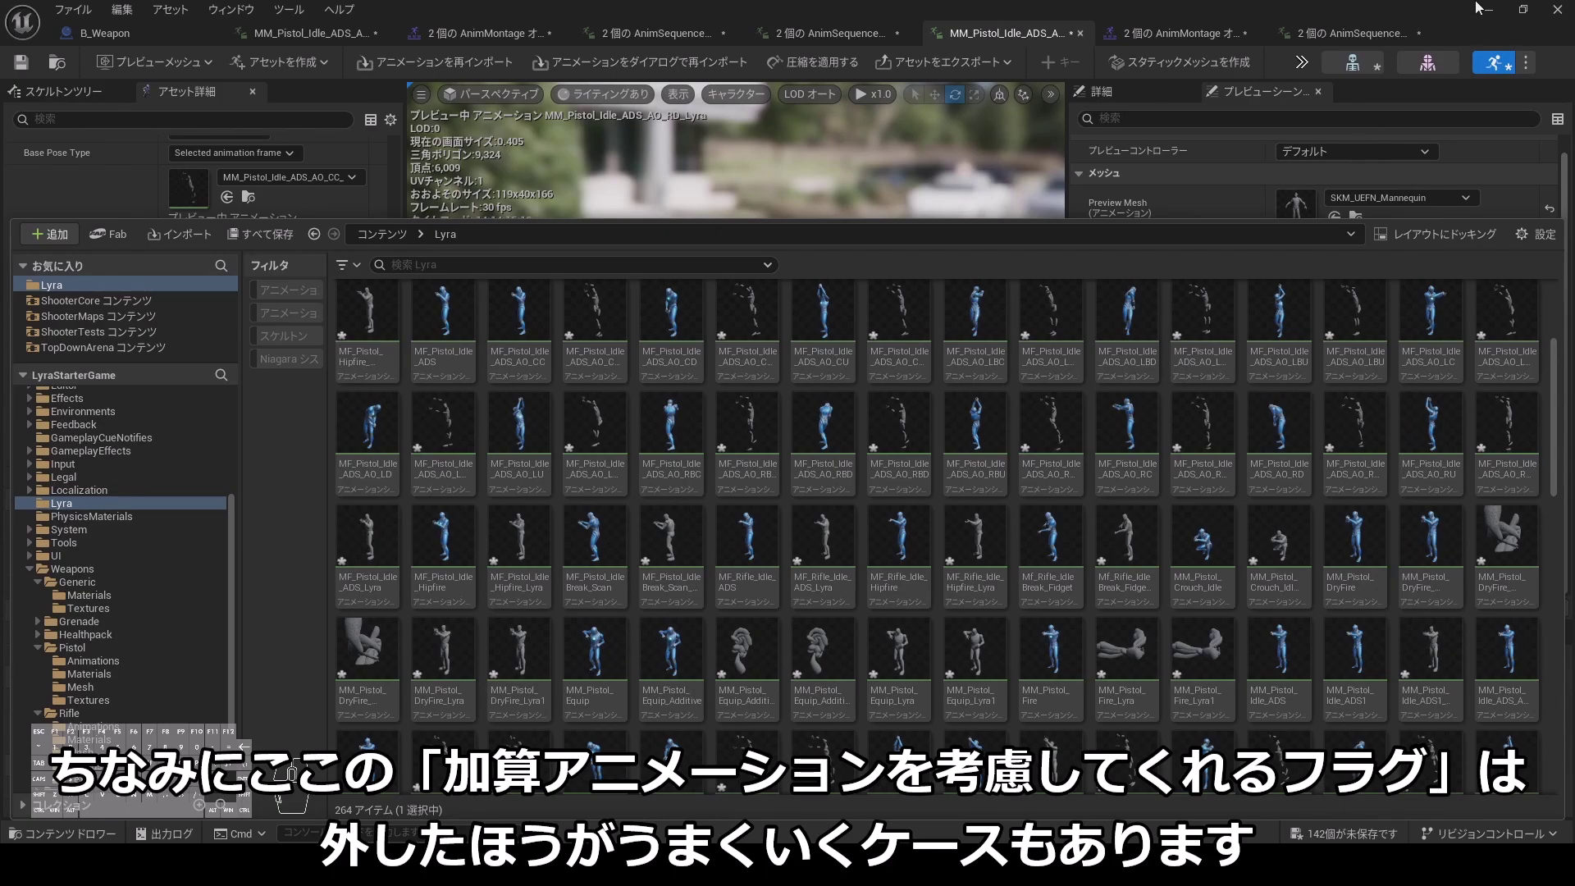
{"action": "left_click", "coordinate": [1484, 9]}
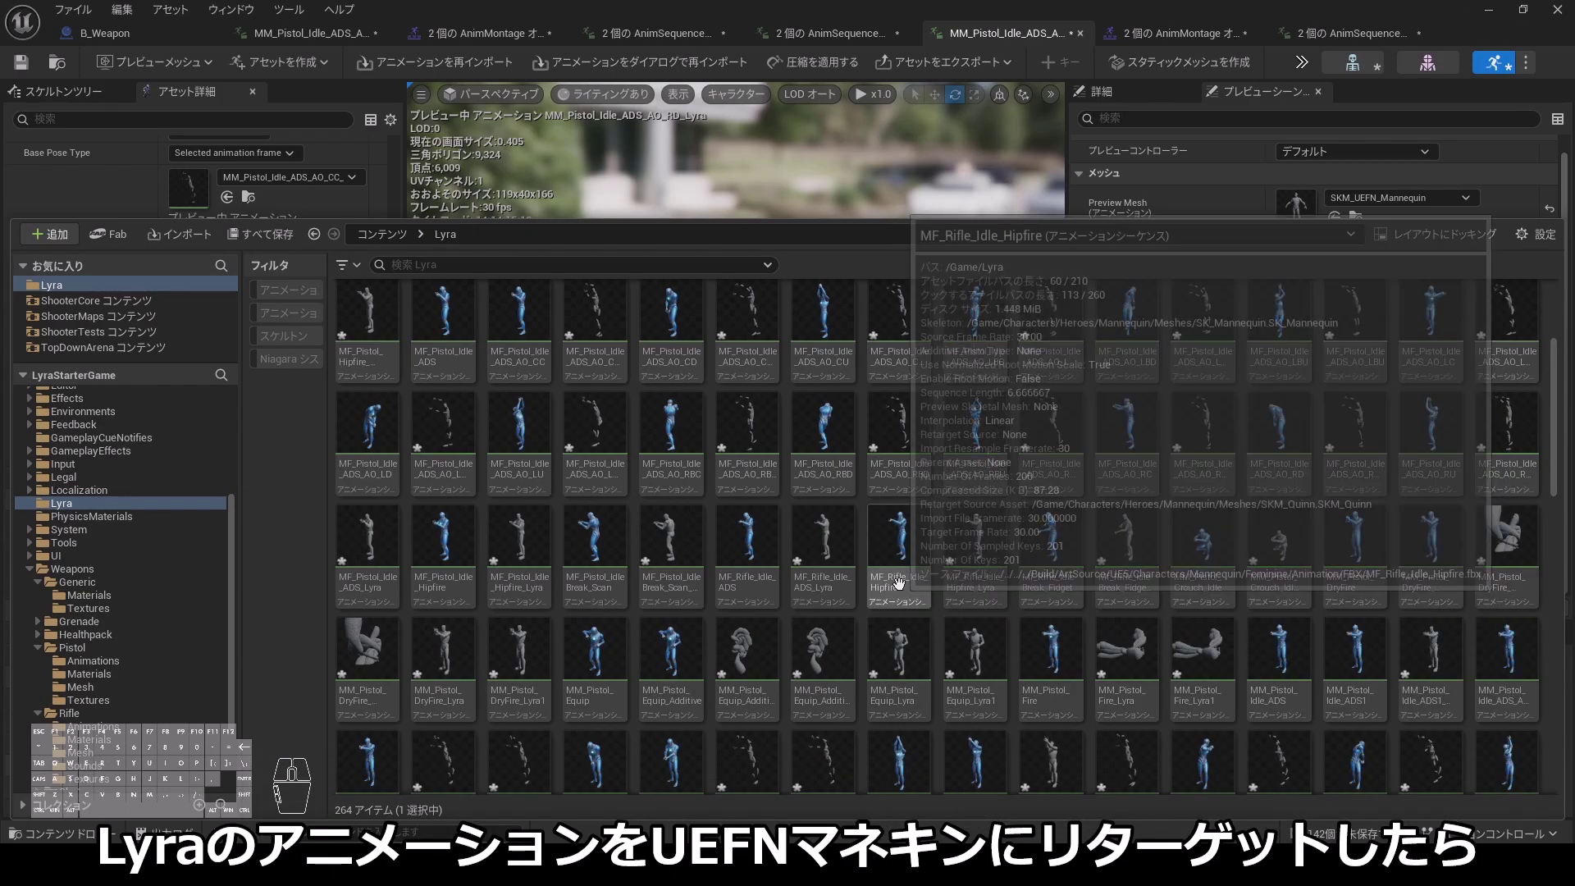
{"action": "left_click_drag", "start_coordinate": [921, 546], "coordinate": [947, 517]}
{"action": "left_click_drag", "start_coordinate": [958, 510], "coordinate": [1073, 473]}
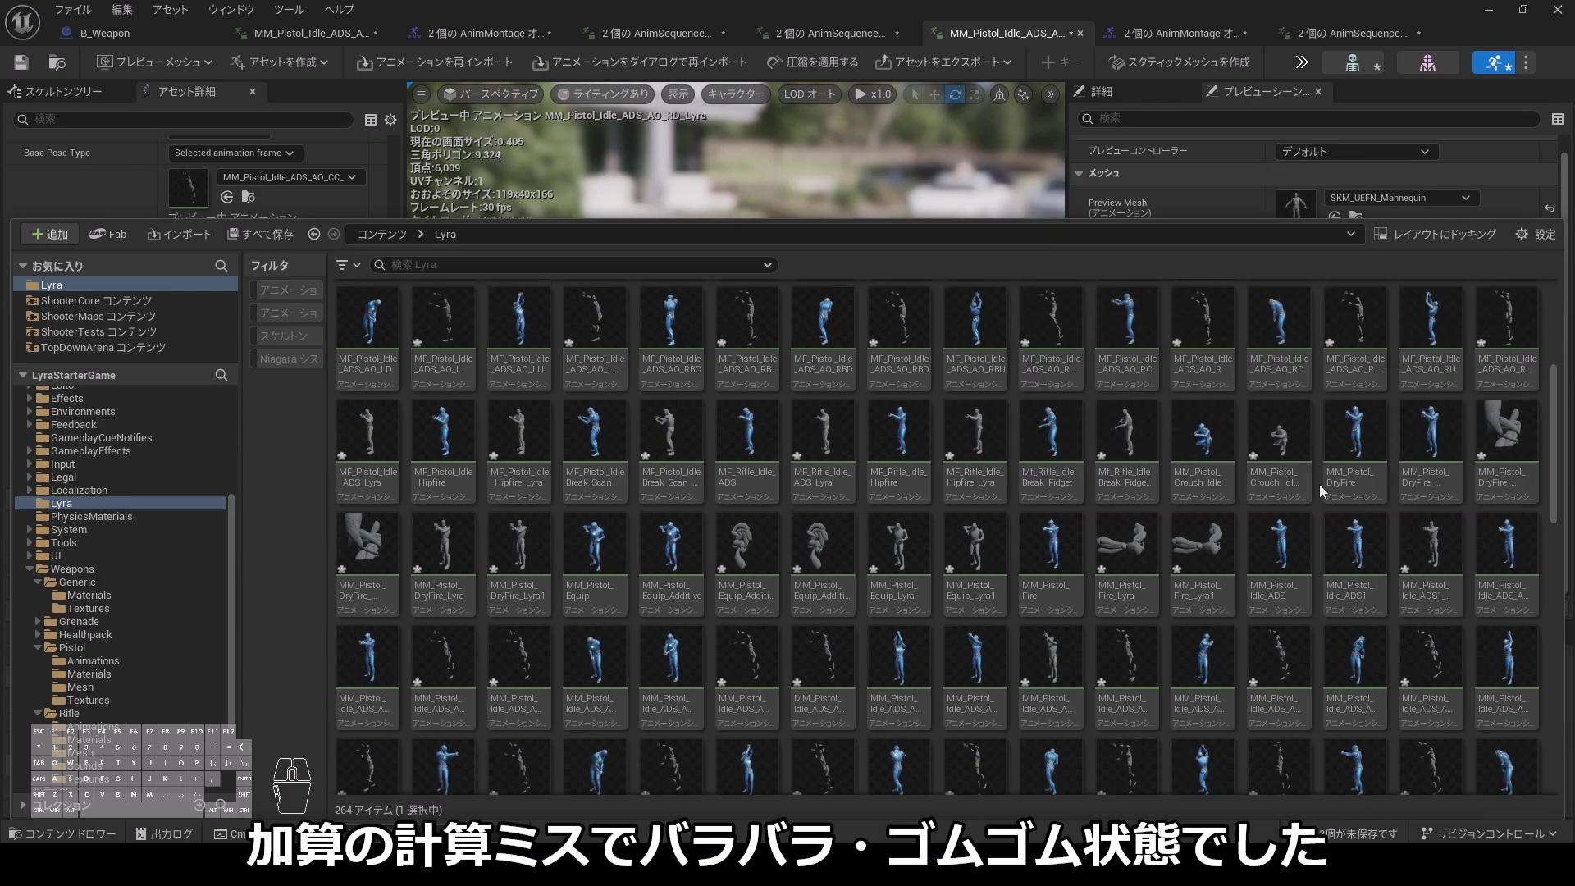